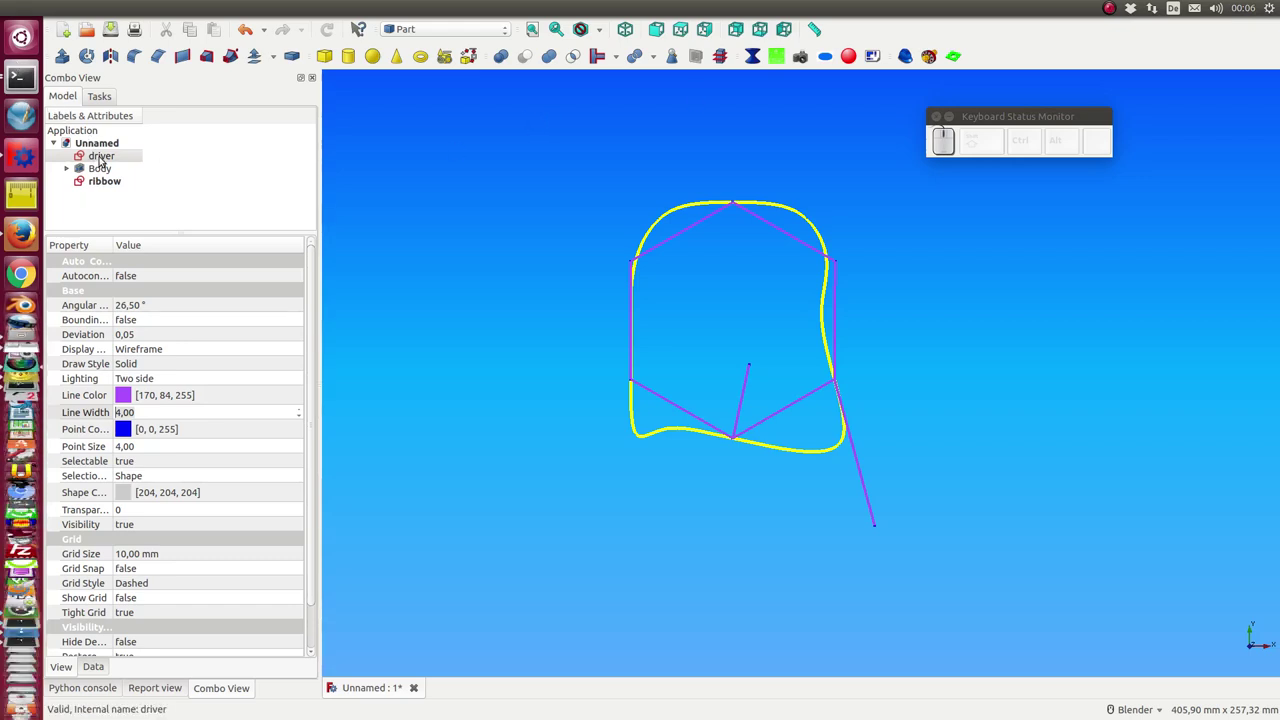
- Edit the ribbon sketch and zoom in and out to inspect its spline constraints
click(112, 188)
click(112, 188)
scroll(up, 3)
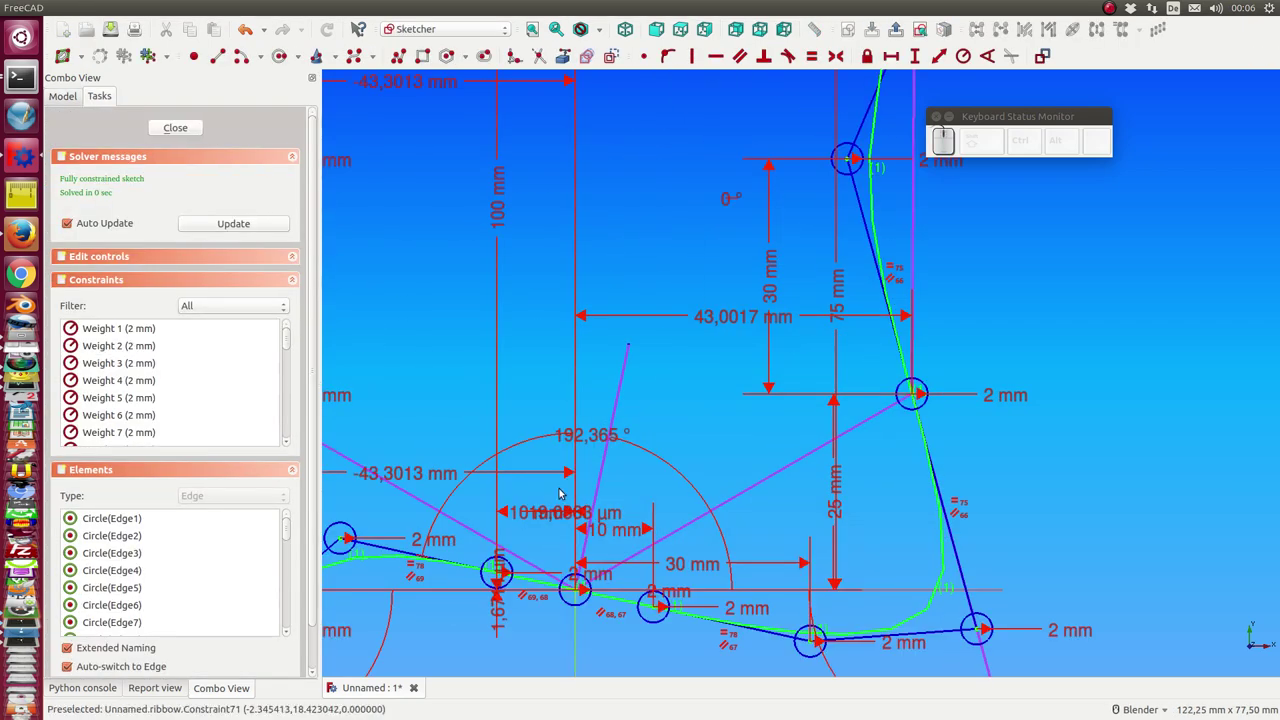
click(588, 438)
scroll(down, 3)
scroll(up, 3)
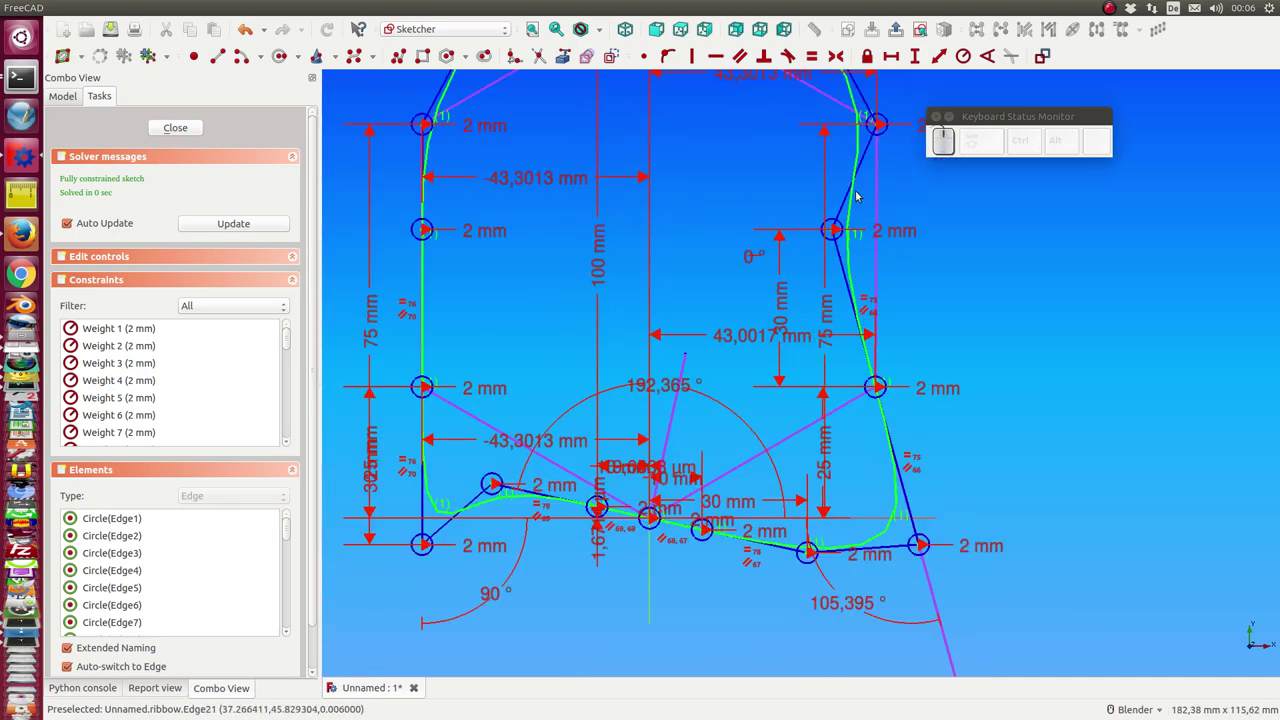
scroll(down, 3)
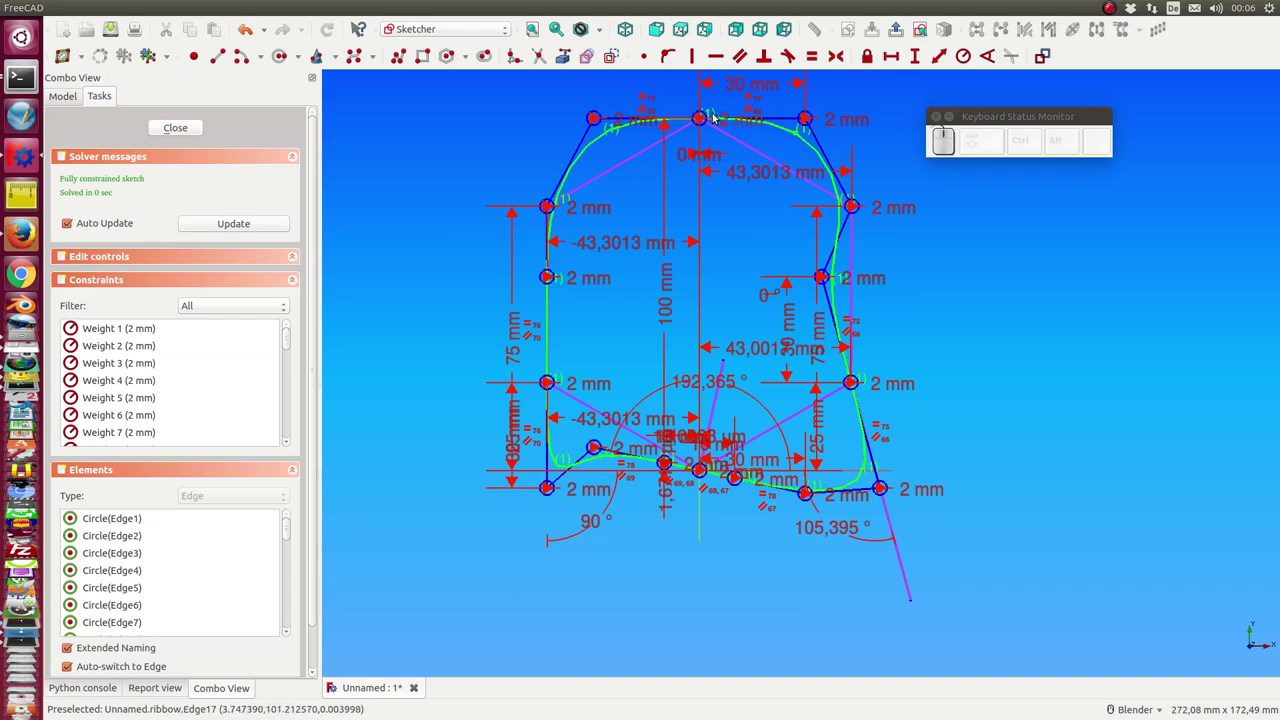
- Finish reviewing and close the ribbon sketch back to the Part workbench view
click(595, 523)
click(832, 529)
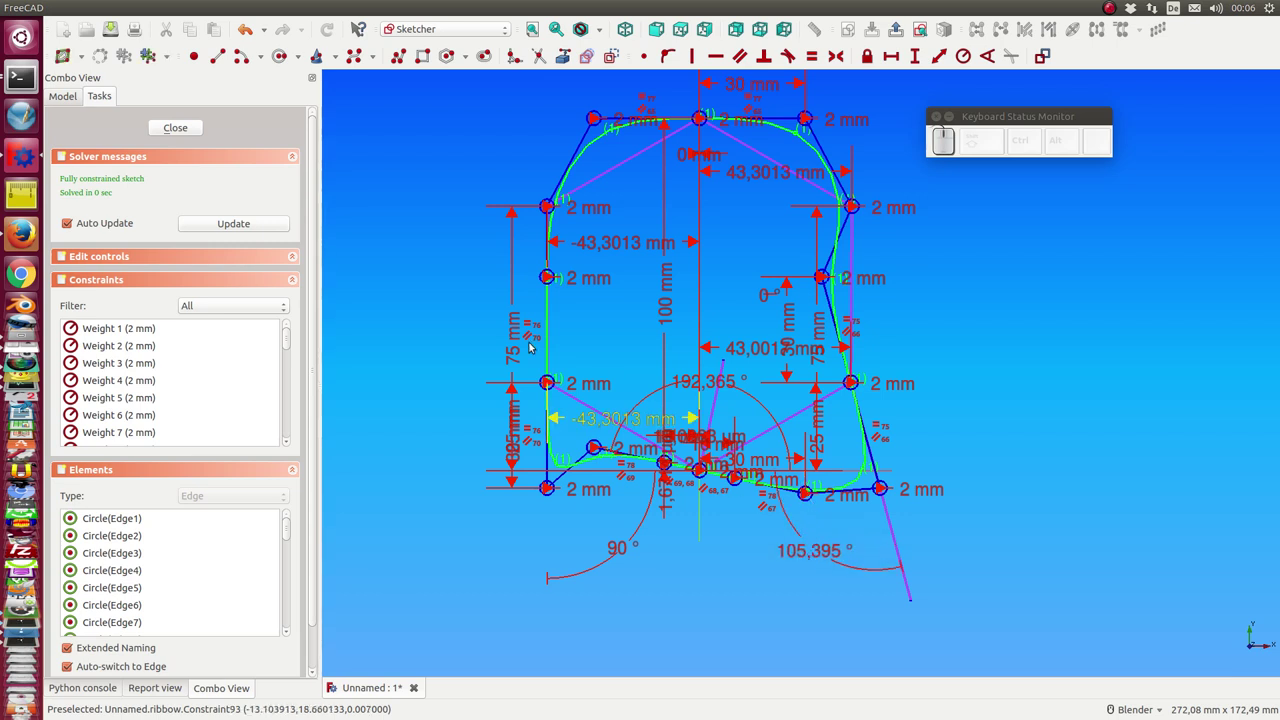
click(186, 136)
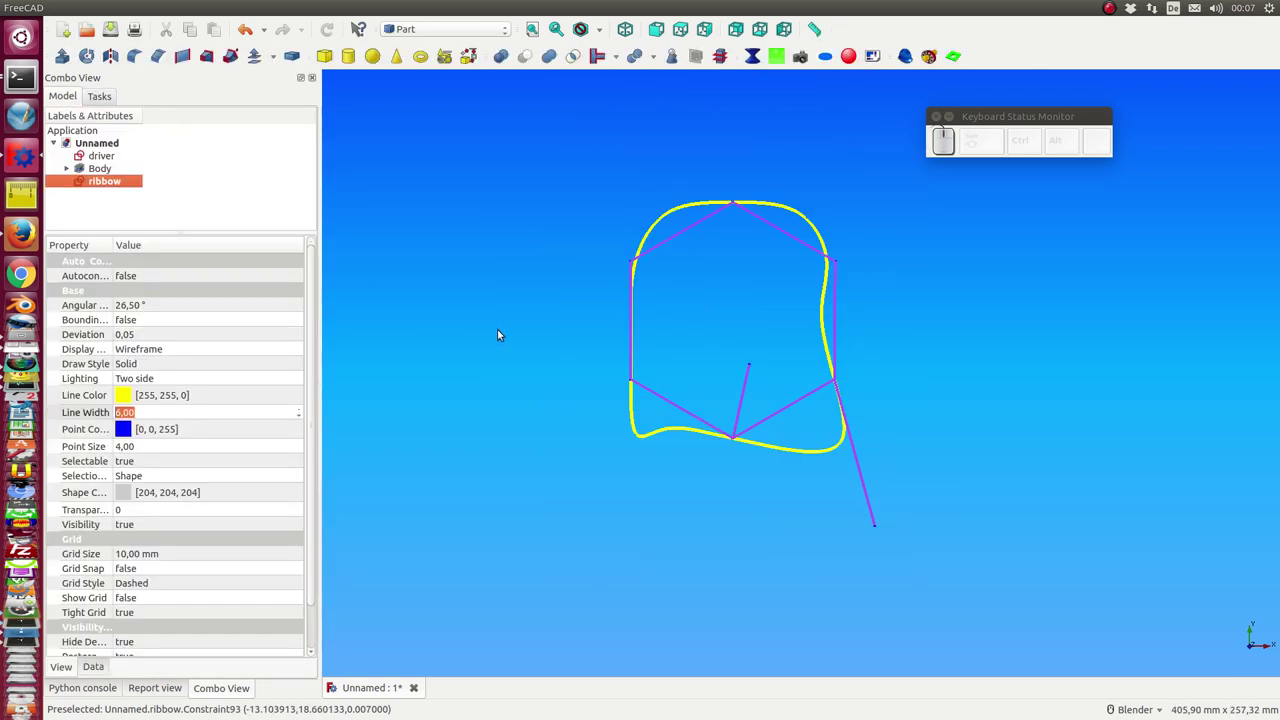
- Edit the driver sketch, shift its inner pivot point and push the right-hand vertex outward
click(109, 160)
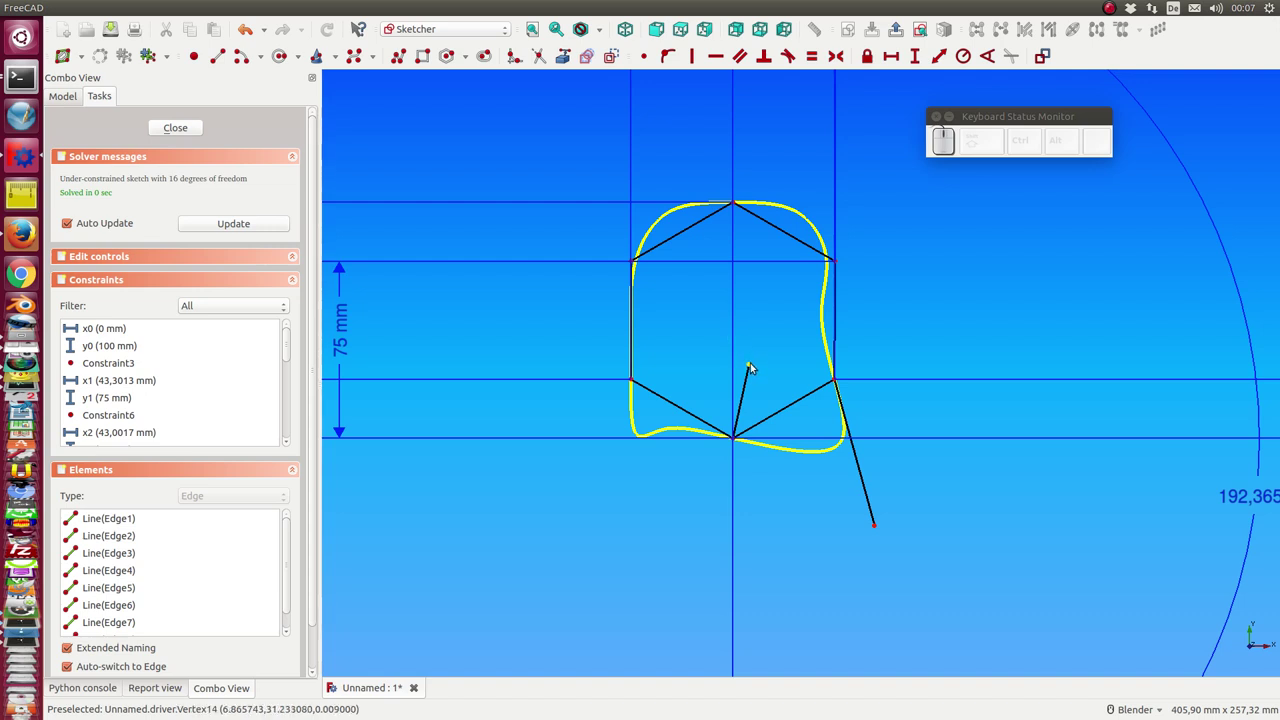
drag(755, 368, 772, 368)
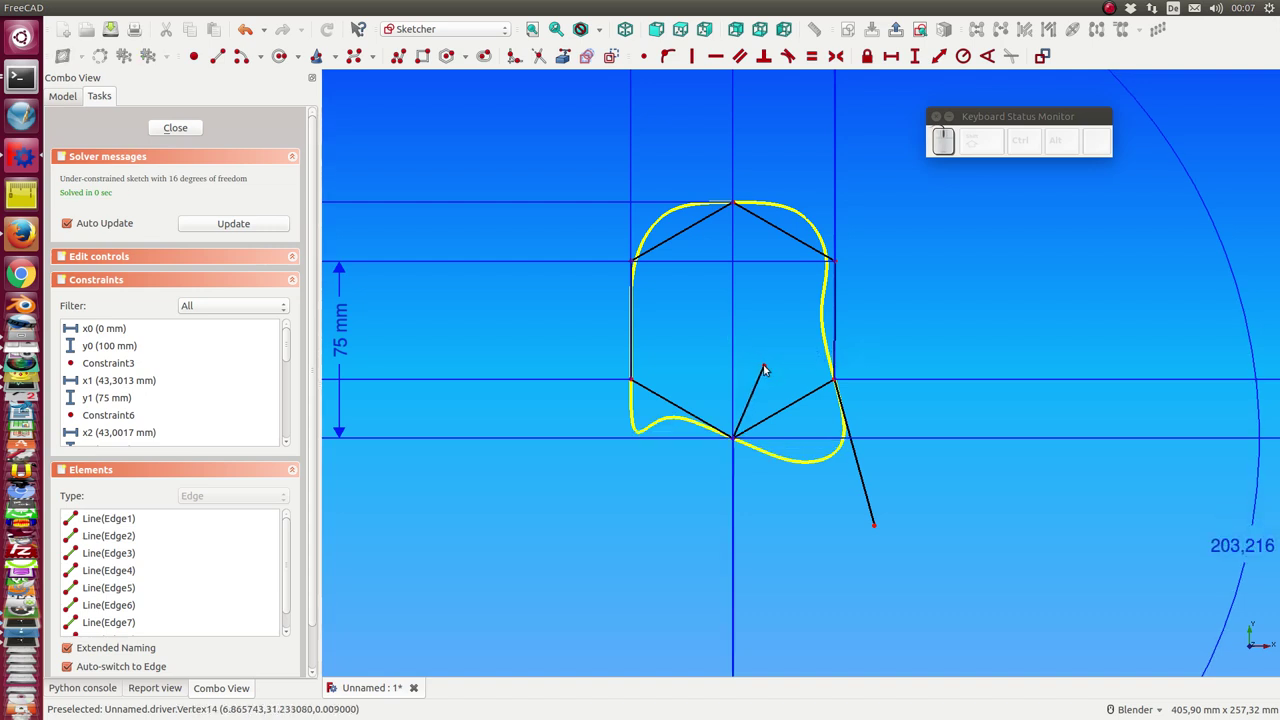
click(768, 370)
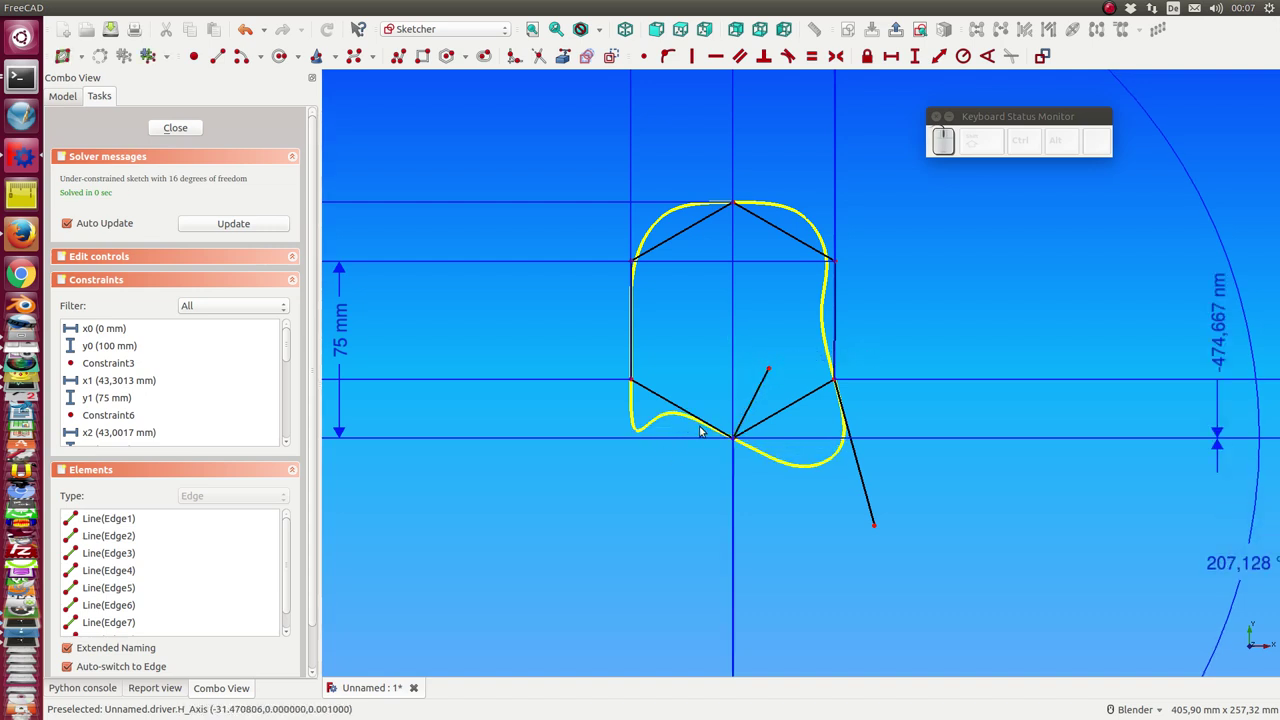
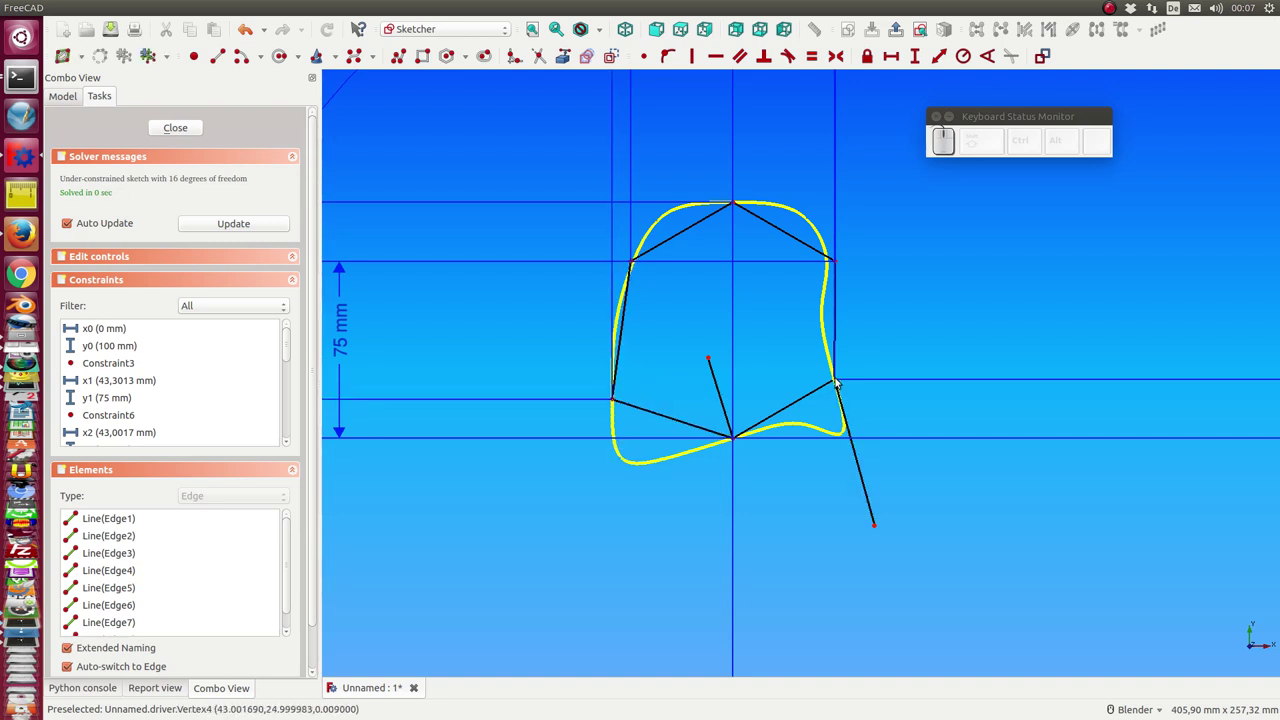
click(839, 381)
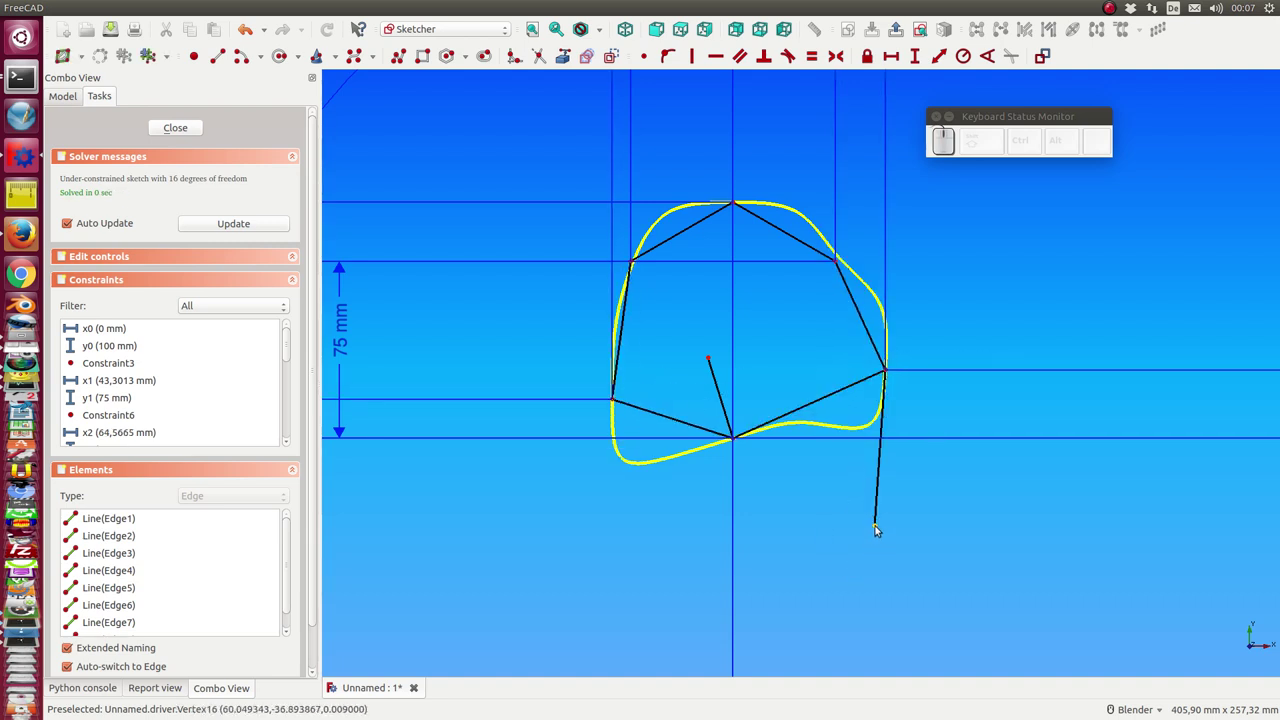
- Sweep the long arm's lower end rightward and upward, then move the upper-right vertex, bending the ribbon
click(878, 530)
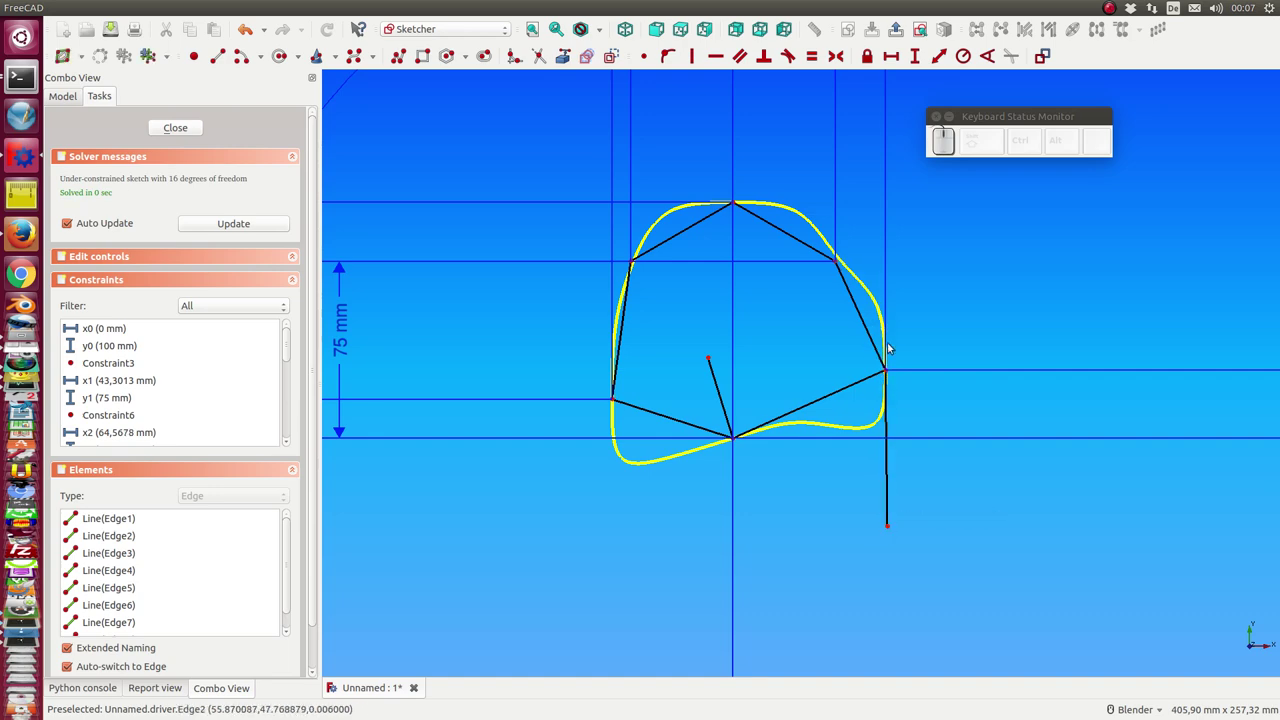
click(893, 531)
click(916, 529)
click(948, 520)
click(970, 504)
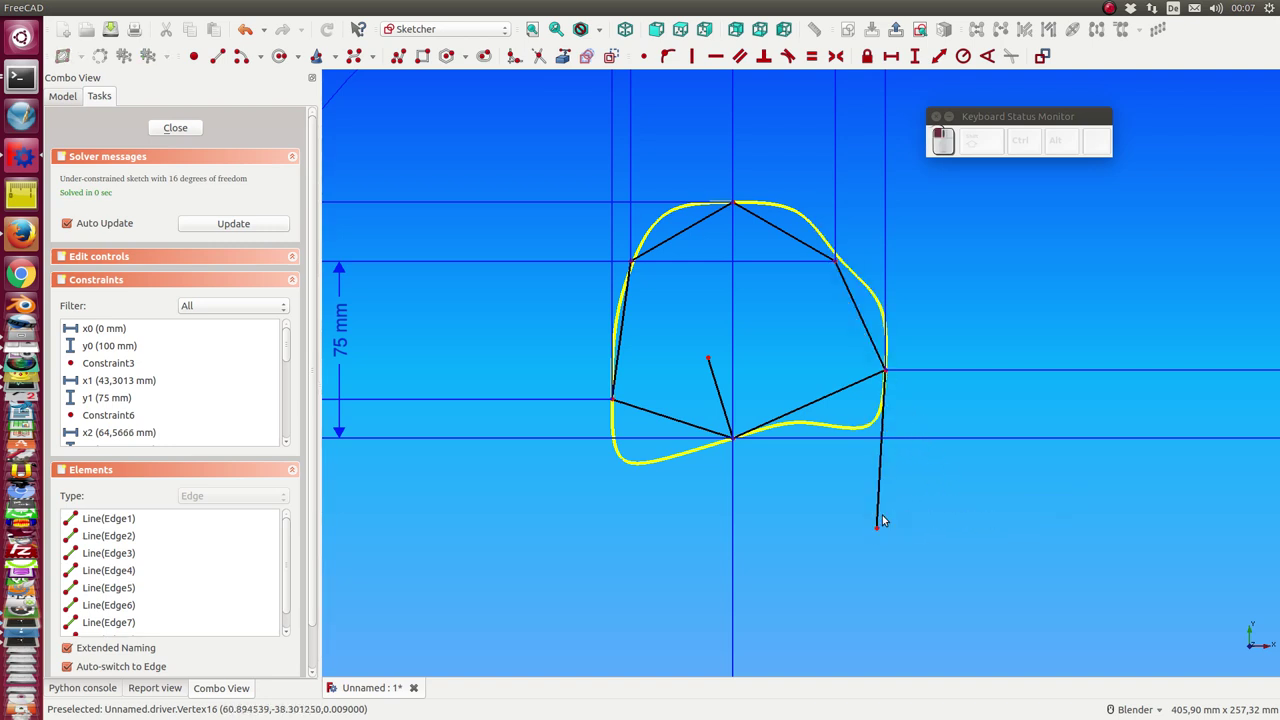
click(839, 264)
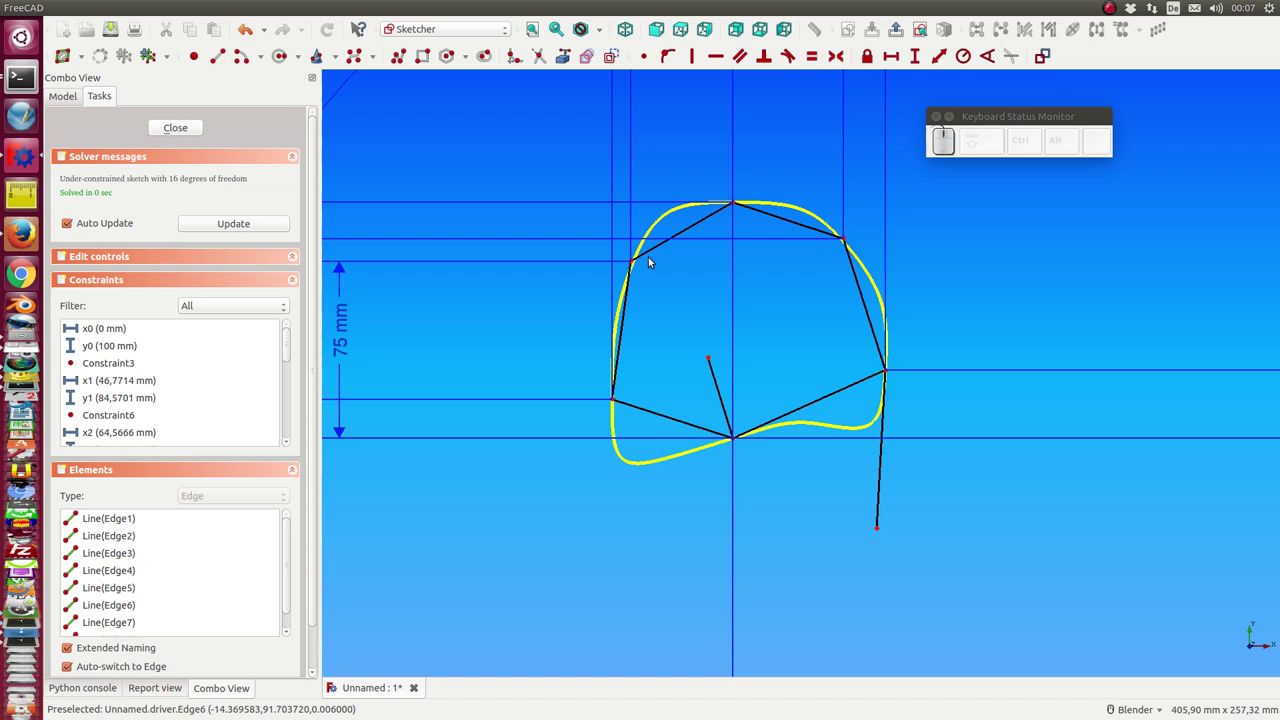